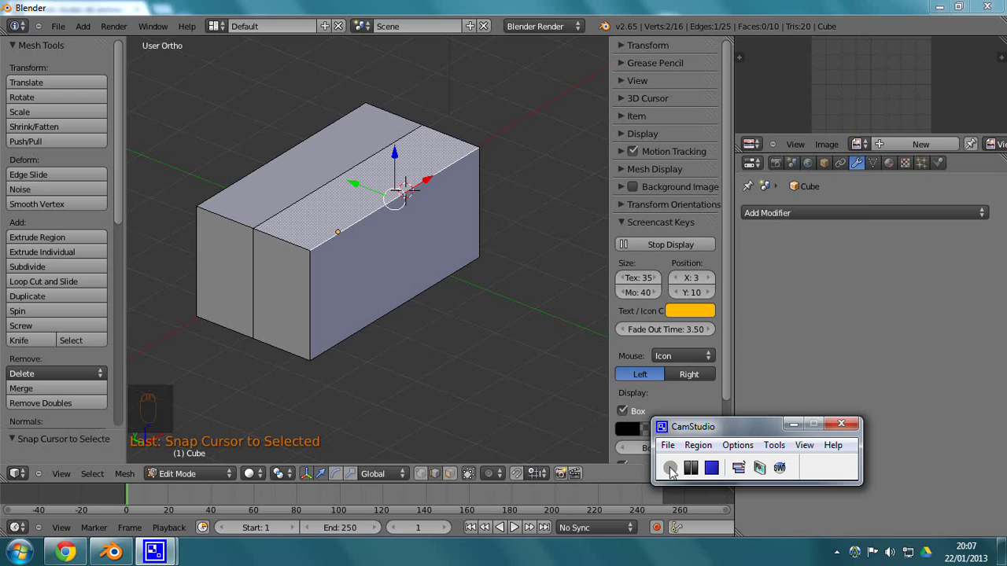
Leave the box's Edit Mode and bring up the Add > Armature menu choices.
{"action": "left_click_drag", "start_coordinate": [436, 240], "coordinate": [398, 317]}
{"action": "left_click_drag", "start_coordinate": [398, 317], "coordinate": [399, 317]}
{"action": "key", "text": "shift+s"}
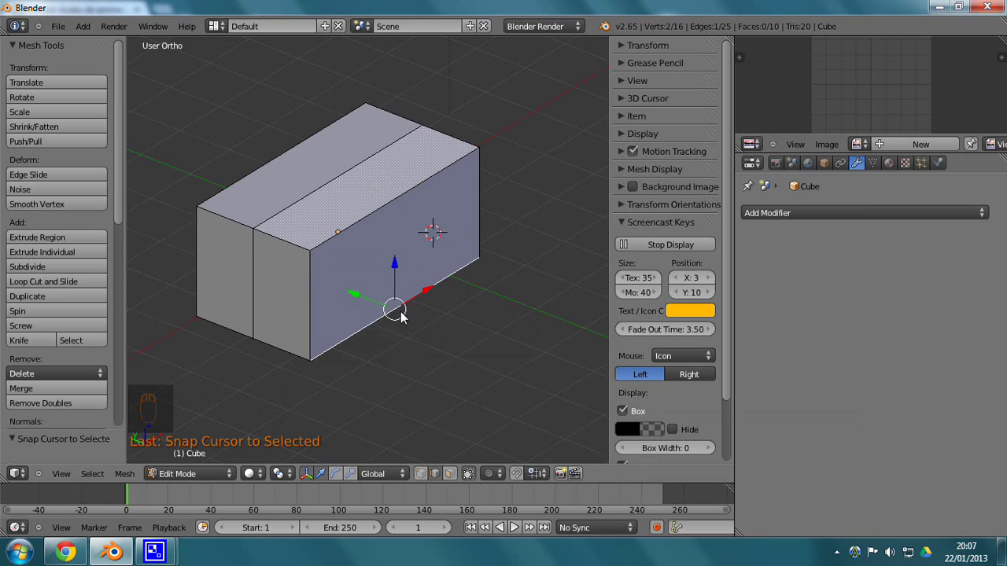
{"action": "left_click_drag", "start_coordinate": [82, 32], "coordinate": [175, 473]}
{"action": "left_click_drag", "start_coordinate": [175, 447], "coordinate": [101, 121]}
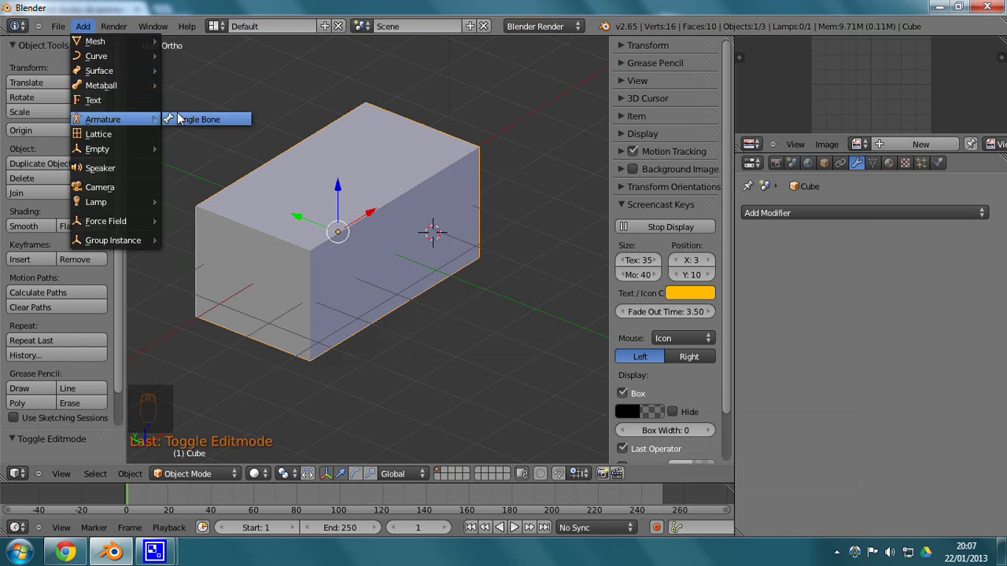
Add a Single Bone armature and select the cube's middle faces from the top view.
{"action": "key", "text": "z"}
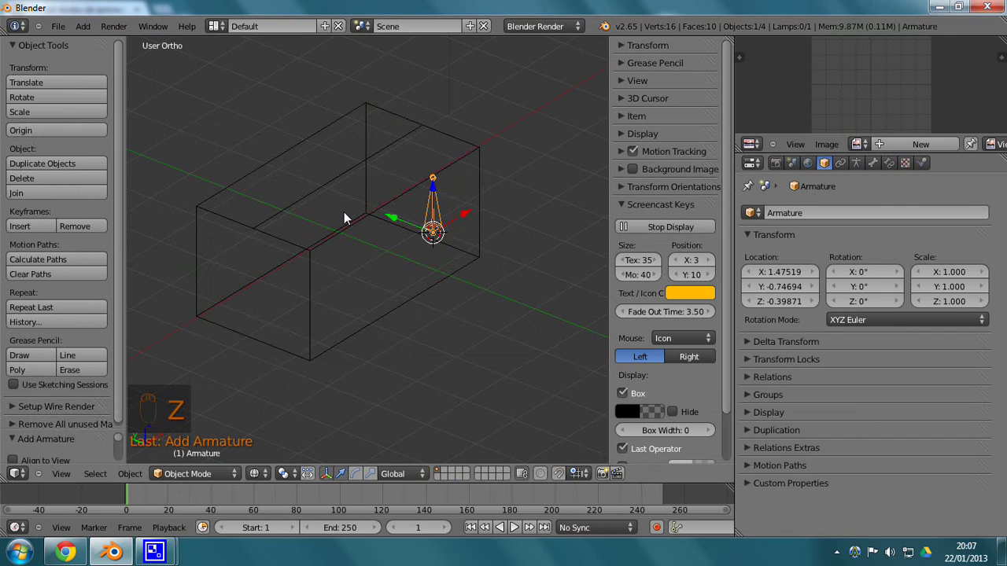
{"action": "key", "text": "KP_7"}
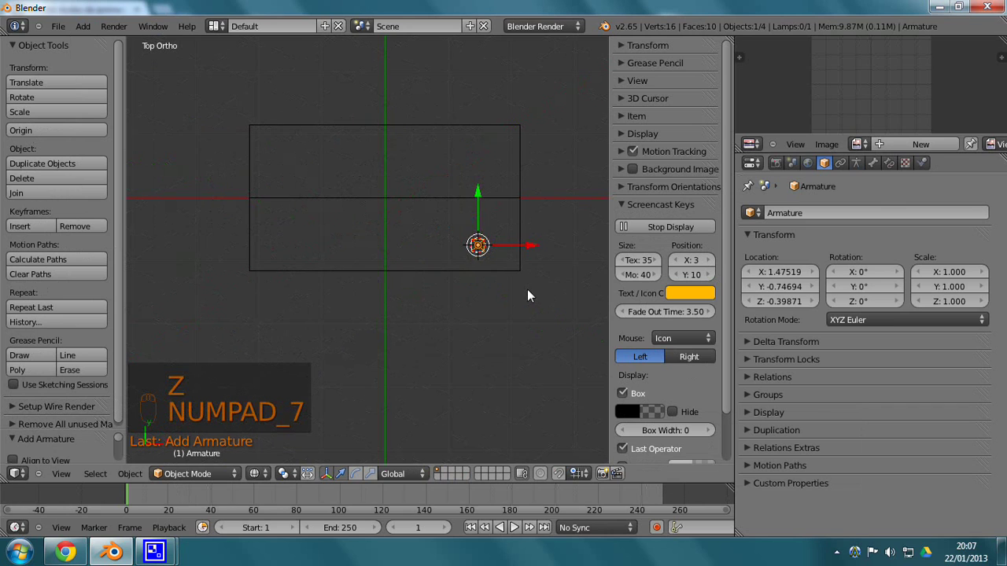
{"action": "key", "text": "shift+s"}
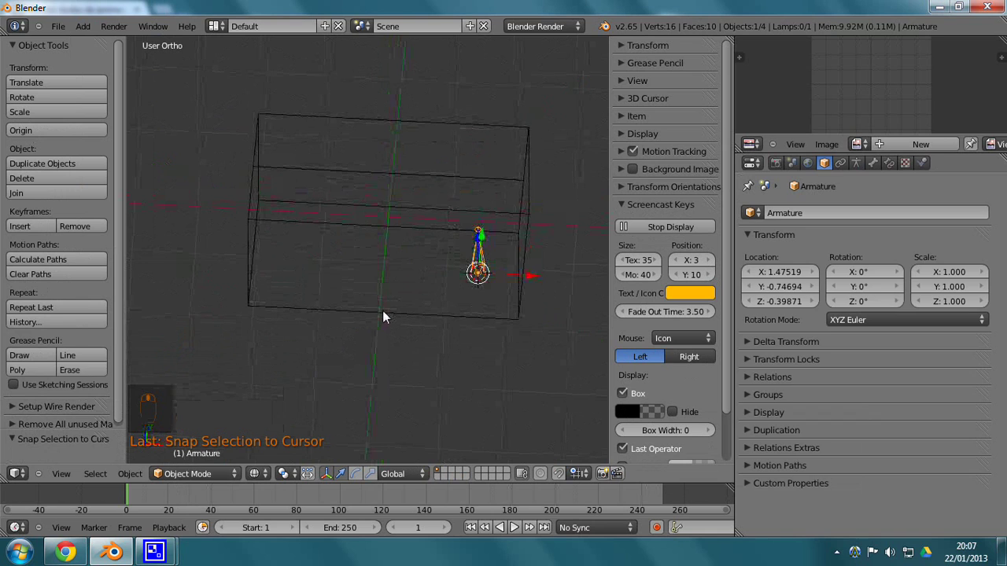
{"action": "right_click", "coordinate": [384, 318]}
{"action": "left_click_drag", "start_coordinate": [344, 377], "coordinate": [211, 475]}
{"action": "right_click", "coordinate": [211, 474]}
{"action": "left_click_drag", "start_coordinate": [202, 475], "coordinate": [188, 447]}
Snap the cursor to the selected middle strip and move the armature onto it, ending in Right view.
{"action": "left_click_drag", "start_coordinate": [206, 433], "coordinate": [363, 329]}
{"action": "left_click_drag", "start_coordinate": [205, 433], "coordinate": [397, 313]}
{"action": "key", "text": "shift+s"}
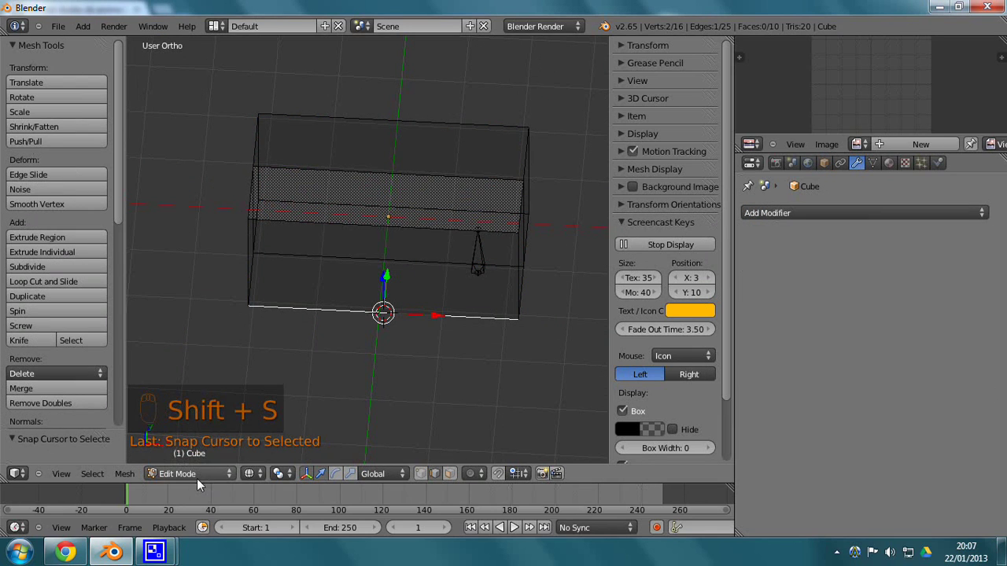
{"action": "left_click_drag", "start_coordinate": [196, 465], "coordinate": [487, 264]}
{"action": "middle_click", "coordinate": [487, 263]}
{"action": "right_click", "coordinate": [486, 263]}
{"action": "key", "text": "shift+s"}
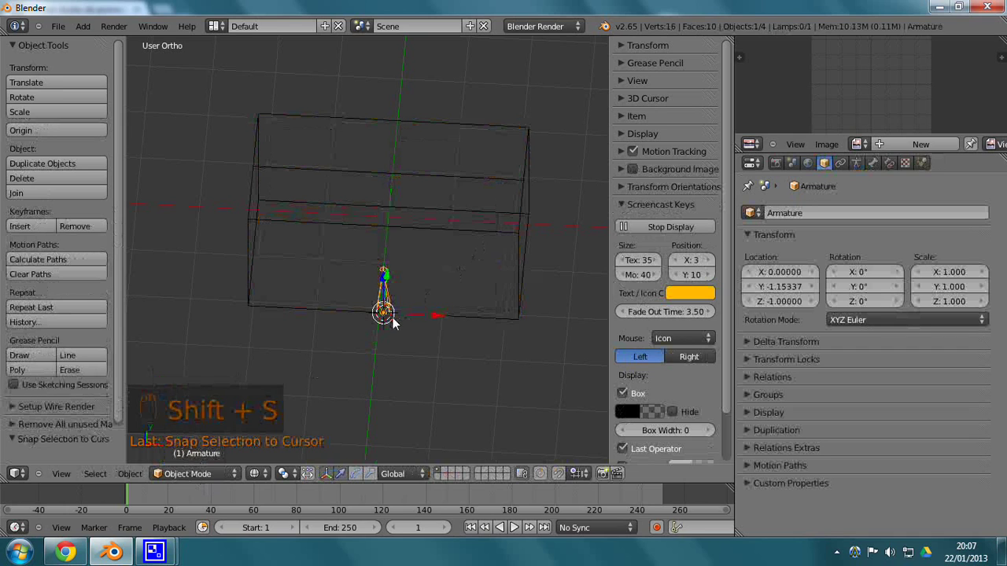
{"action": "key", "text": "KP_3"}
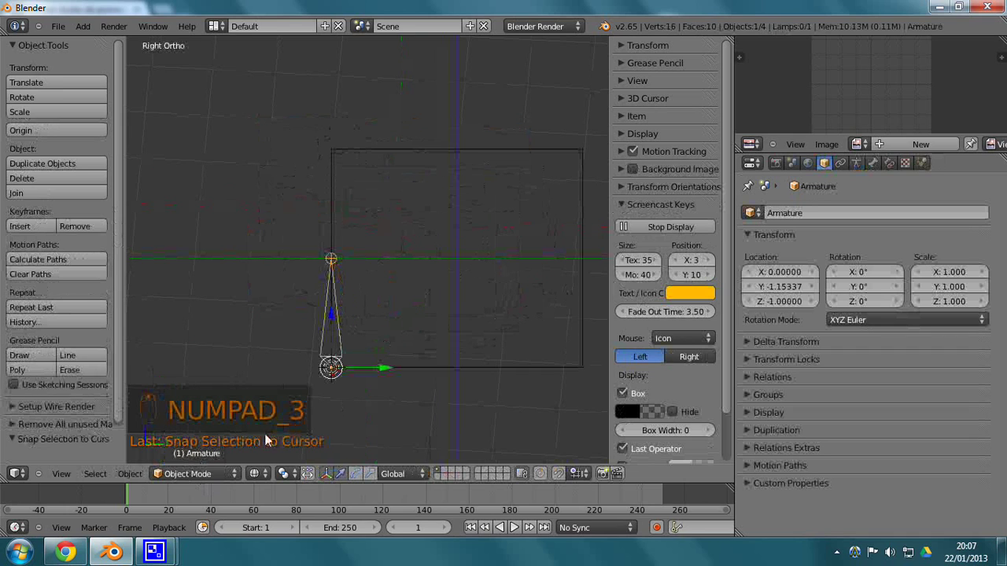
In armature Edit Mode, extrude a second bone from the root rising up the box's side.
{"action": "left_click_drag", "start_coordinate": [178, 478], "coordinate": [364, 141]}
{"action": "left_click_drag", "start_coordinate": [349, 207], "coordinate": [349, 243]}
{"action": "key", "text": "z"}
{"action": "left_click", "coordinate": [454, 193]}
{"action": "key", "text": "KP_3"}
{"action": "key", "text": "z"}
{"action": "key", "text": "e"}
{"action": "left_click_drag", "start_coordinate": [387, 155], "coordinate": [514, 157]}
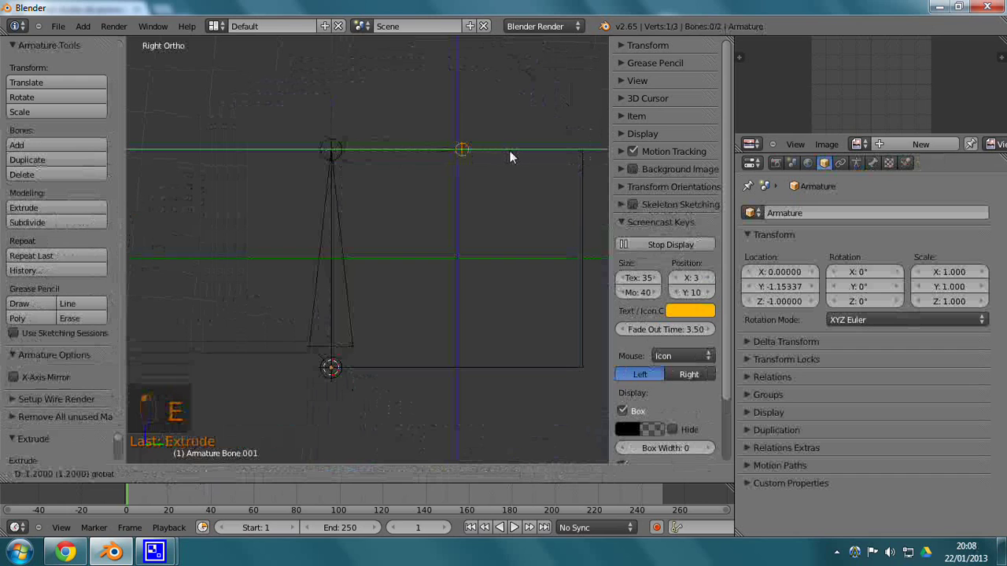
{"action": "left_click", "coordinate": [471, 210]}
Duplicate the leg to the other side and extrude bones across the top, giving four bones.
{"action": "left_click_drag", "start_coordinate": [257, 294], "coordinate": [492, 302]}
{"action": "key", "text": "shift+d"}
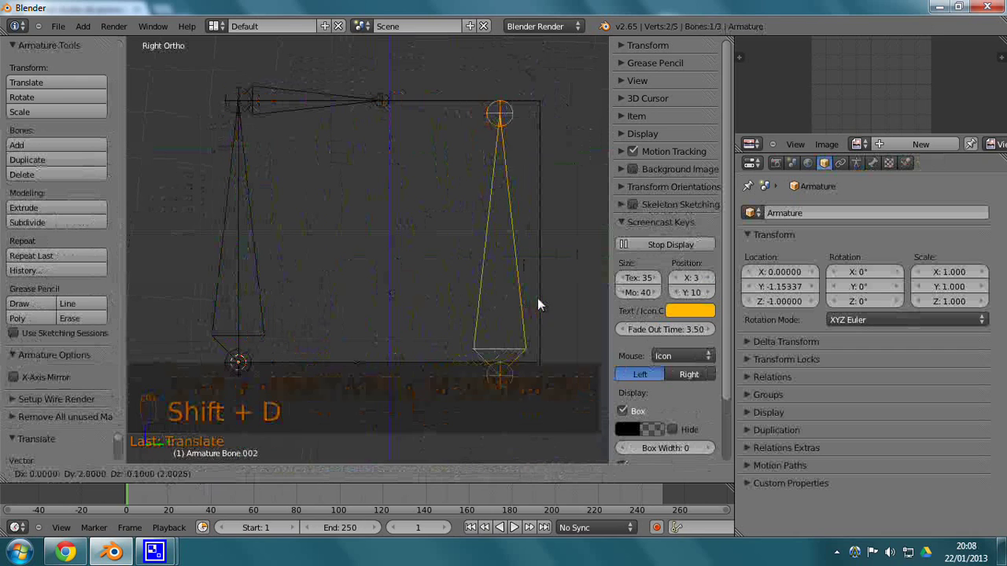
{"action": "left_click_drag", "start_coordinate": [559, 293], "coordinate": [545, 111]}
{"action": "key", "text": "e"}
{"action": "left_click", "coordinate": [545, 111]}
{"action": "left_click_drag", "start_coordinate": [543, 110], "coordinate": [436, 115]}
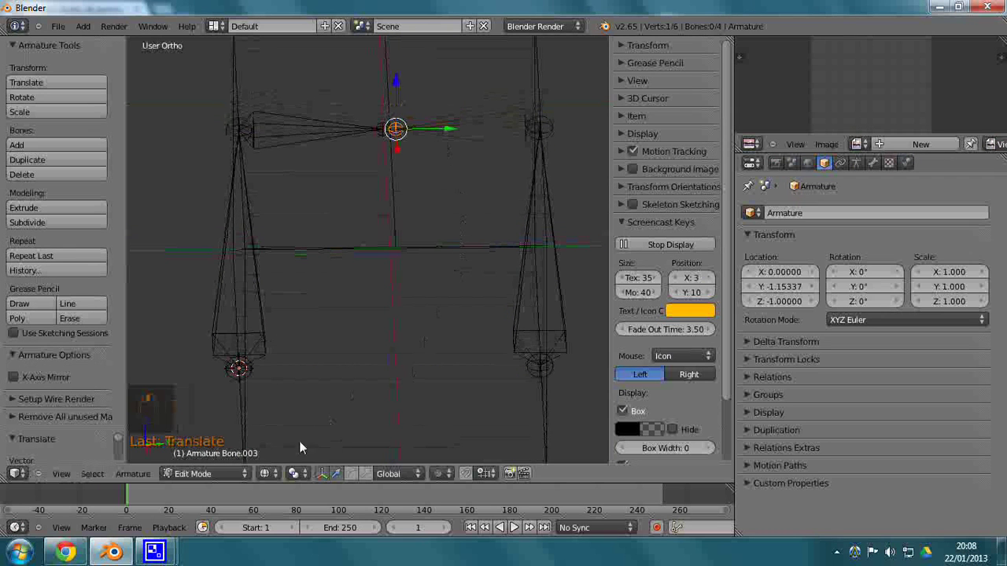
Parent the box to the armature with Automatic Weights, creating vertex groups for all four bones.
{"action": "left_click", "coordinate": [207, 461]}
{"action": "left_click_drag", "start_coordinate": [212, 462], "coordinate": [289, 404]}
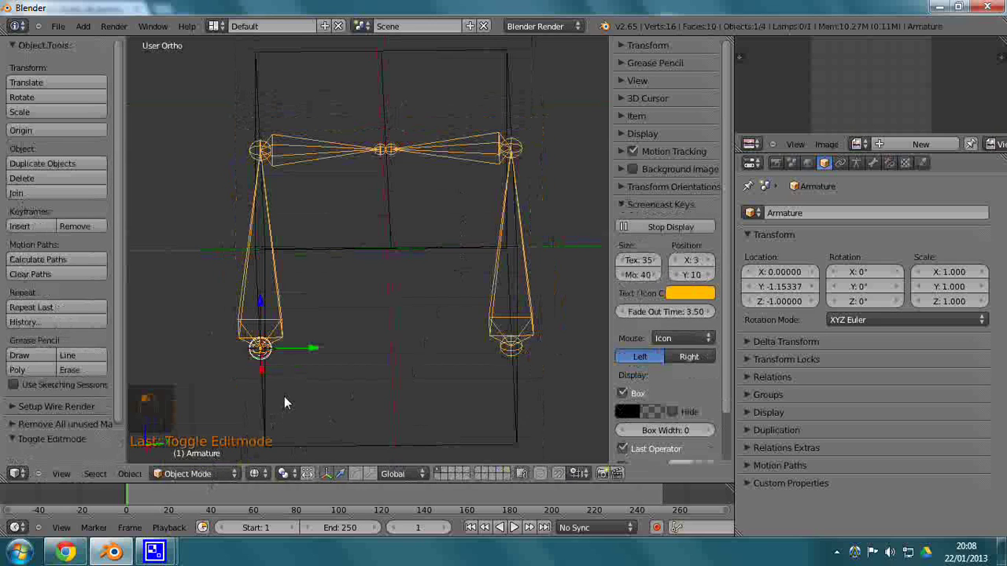
{"action": "key", "text": "z"}
{"action": "key", "text": "z"}
{"action": "right_click", "coordinate": [524, 422]}
{"action": "key", "text": "ctrl+p"}
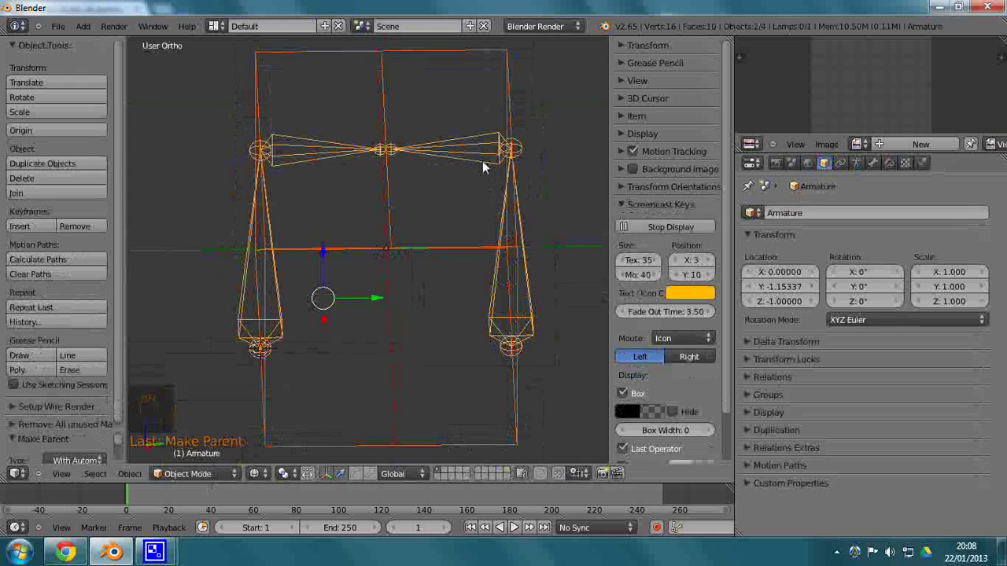
{"action": "left_click_drag", "start_coordinate": [487, 160], "coordinate": [213, 445]}
{"action": "left_click_drag", "start_coordinate": [213, 445], "coordinate": [457, 163]}
{"action": "left_click_drag", "start_coordinate": [200, 478], "coordinate": [200, 433]}
Enter Pose Mode and test-rotate a bone in Right view to check the flap deforms.
{"action": "middle_click", "coordinate": [458, 163]}
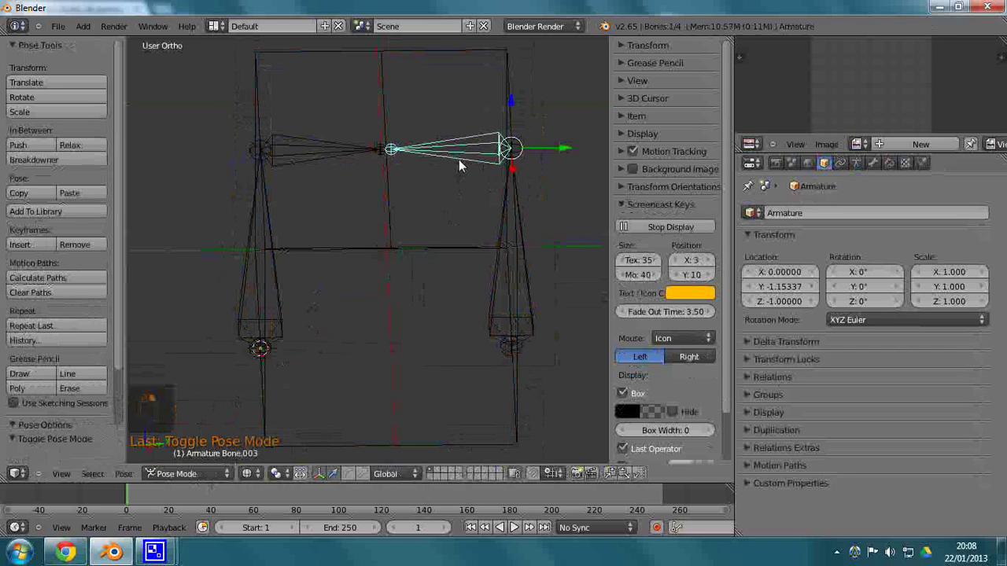
{"action": "left_click_drag", "start_coordinate": [467, 163], "coordinate": [423, 143]}
{"action": "key", "text": "KP_3"}
{"action": "key", "text": "z"}
{"action": "key", "text": "r"}
{"action": "left_click_drag", "start_coordinate": [437, 109], "coordinate": [449, 284]}
{"action": "left_click_drag", "start_coordinate": [449, 285], "coordinate": [877, 172]}
{"action": "left_click_drag", "start_coordinate": [877, 172], "coordinate": [574, 346]}
{"action": "left_click_drag", "start_coordinate": [574, 346], "coordinate": [514, 355]}
Set the armature display to Stick and show the bone names.
{"action": "middle_click", "coordinate": [514, 355]}
{"action": "right_click", "coordinate": [514, 355]}
{"action": "middle_click", "coordinate": [516, 347]}
{"action": "left_click_drag", "start_coordinate": [501, 335], "coordinate": [435, 206]}
{"action": "left_click_drag", "start_coordinate": [434, 206], "coordinate": [863, 167]}
{"action": "left_click_drag", "start_coordinate": [877, 173], "coordinate": [818, 392]}
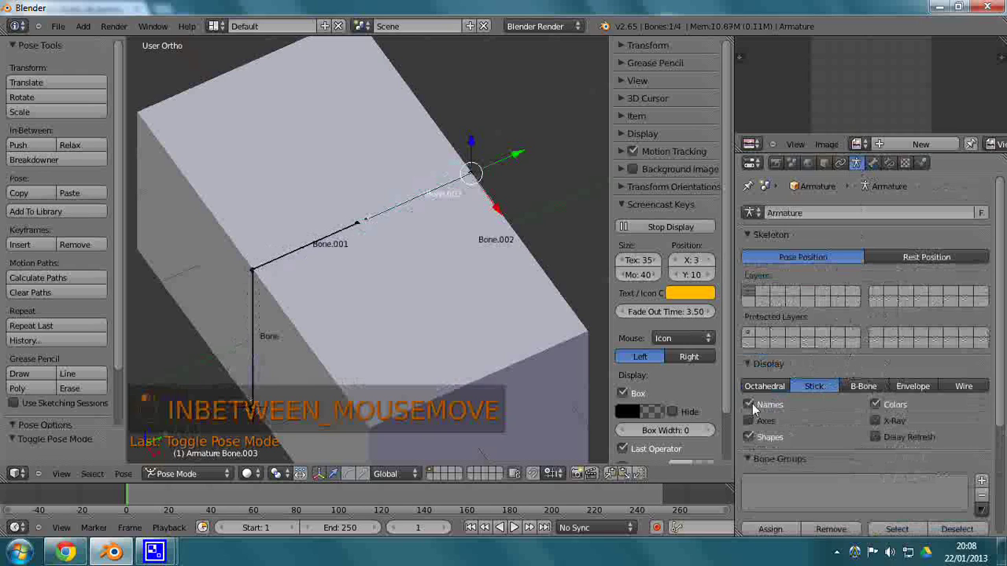
Select one top flap's faces and assign them to the Bone.003 vertex group.
{"action": "left_click_drag", "start_coordinate": [512, 317], "coordinate": [466, 266]}
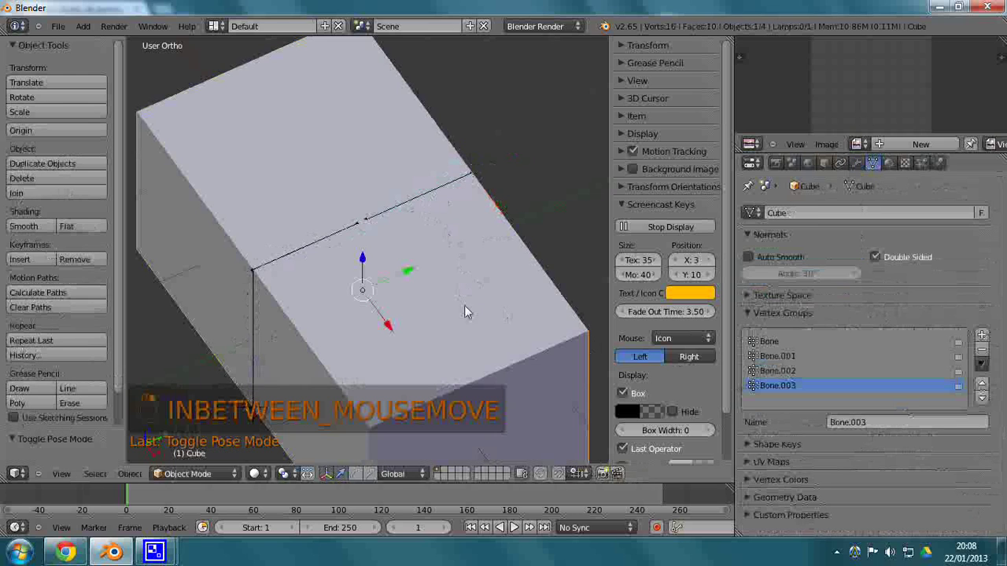
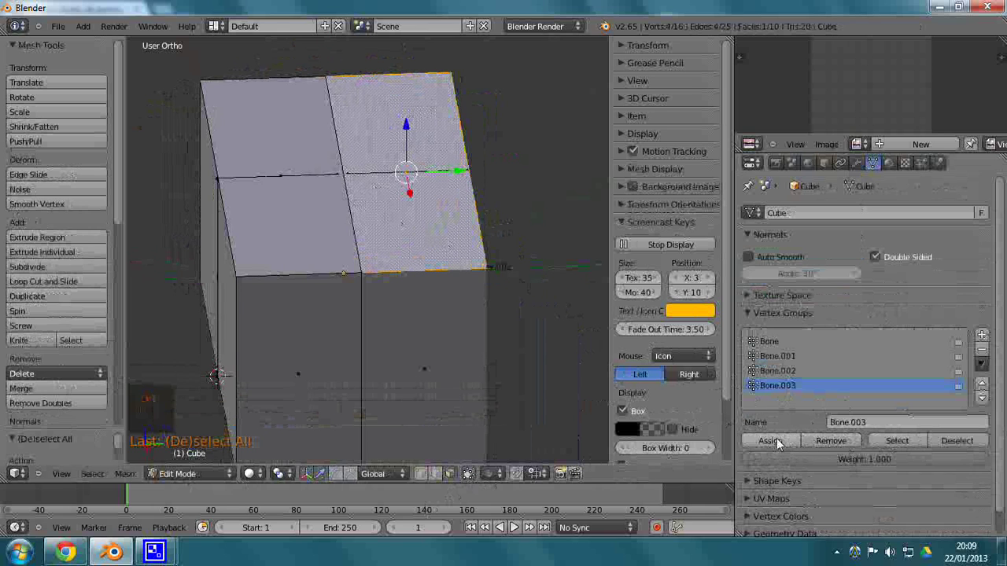
{"action": "left_click_drag", "start_coordinate": [779, 447], "coordinate": [385, 256]}
{"action": "middle_click", "coordinate": [386, 256]}
{"action": "left_click_drag", "start_coordinate": [342, 230], "coordinate": [316, 351]}
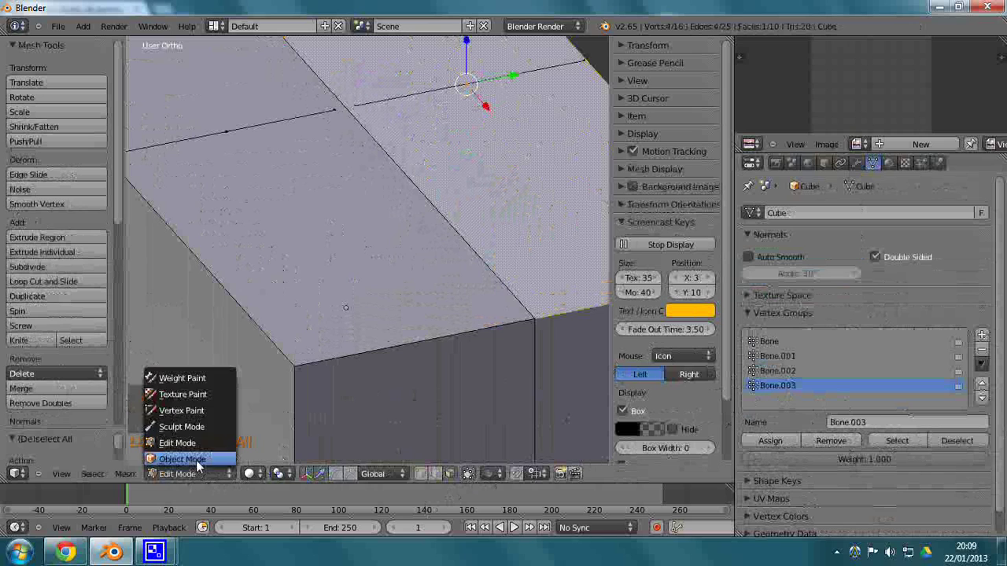
Assign the other top flap's faces to the Bone.001 group, then deselect everything.
{"action": "left_click_drag", "start_coordinate": [215, 437], "coordinate": [320, 321]}
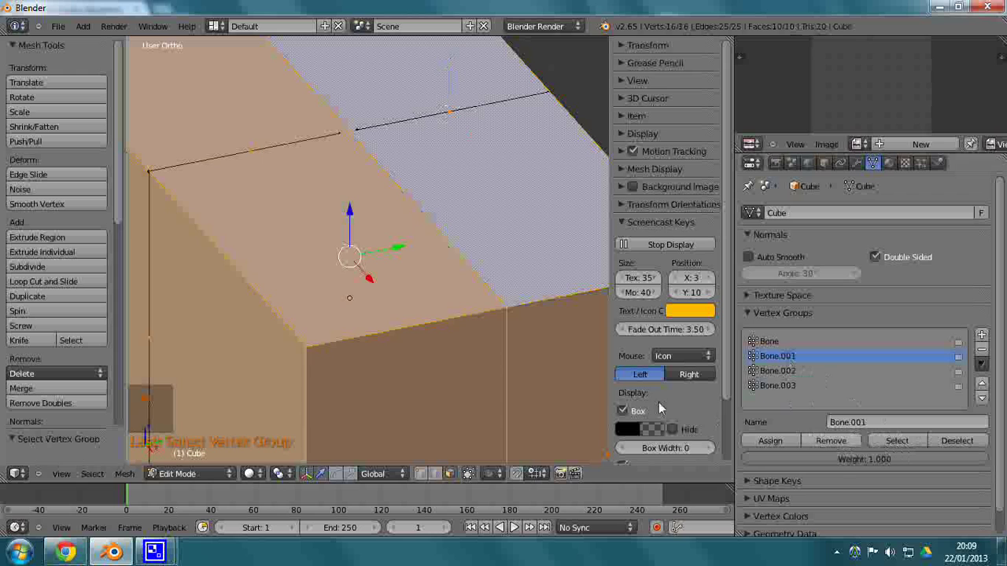
{"action": "key", "text": "a"}
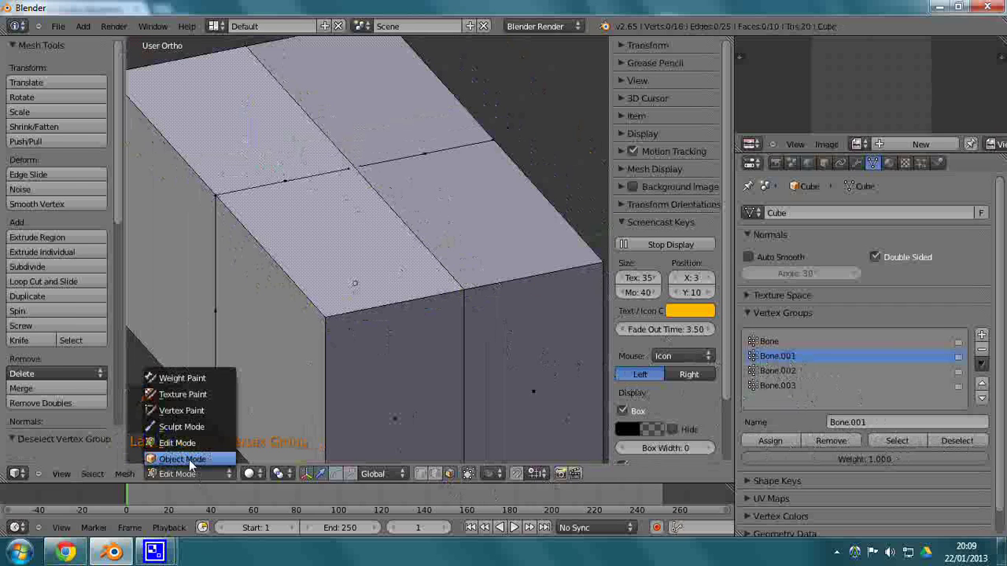
In Pose Mode from the side view, rotate Bone.003 so its flap tilts upward.
{"action": "left_click_drag", "start_coordinate": [399, 235], "coordinate": [428, 160]}
{"action": "left_click_drag", "start_coordinate": [428, 160], "coordinate": [459, 186]}
{"action": "key", "text": "KP_3"}
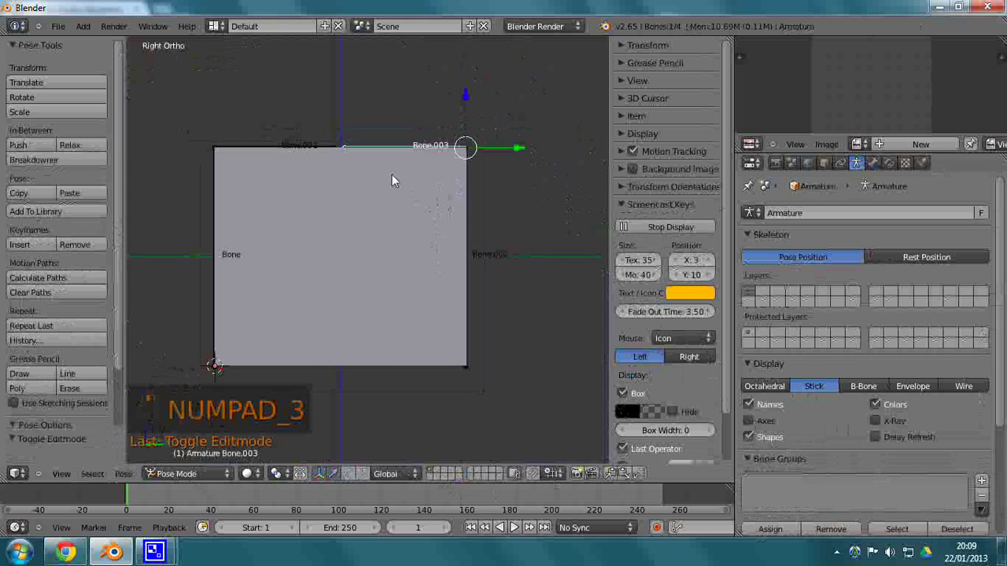
{"action": "key", "text": "r"}
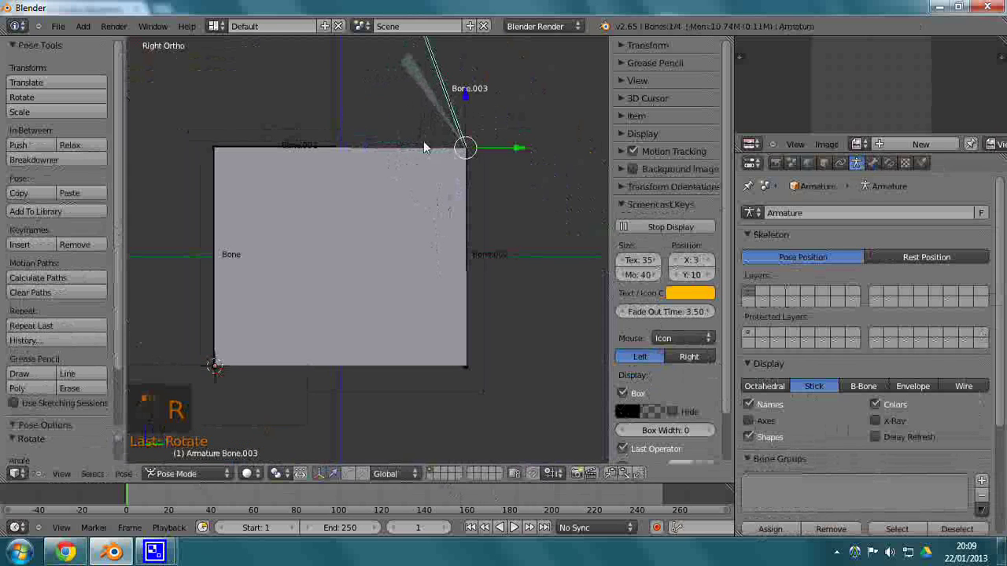
{"action": "middle_click", "coordinate": [442, 202]}
{"action": "middle_click", "coordinate": [505, 222]}
{"action": "left_click_drag", "start_coordinate": [516, 215], "coordinate": [403, 197]}
{"action": "left_click_drag", "start_coordinate": [398, 194], "coordinate": [310, 167]}
Rotate Bone.001 to fold its flap, then return to Object Mode and inspect the fold.
{"action": "key", "text": "KP_1"}
{"action": "left_click", "coordinate": [309, 168]}
{"action": "left_click_drag", "start_coordinate": [310, 167], "coordinate": [460, 206]}
{"action": "key", "text": "KP_3"}
{"action": "middle_click", "coordinate": [460, 206]}
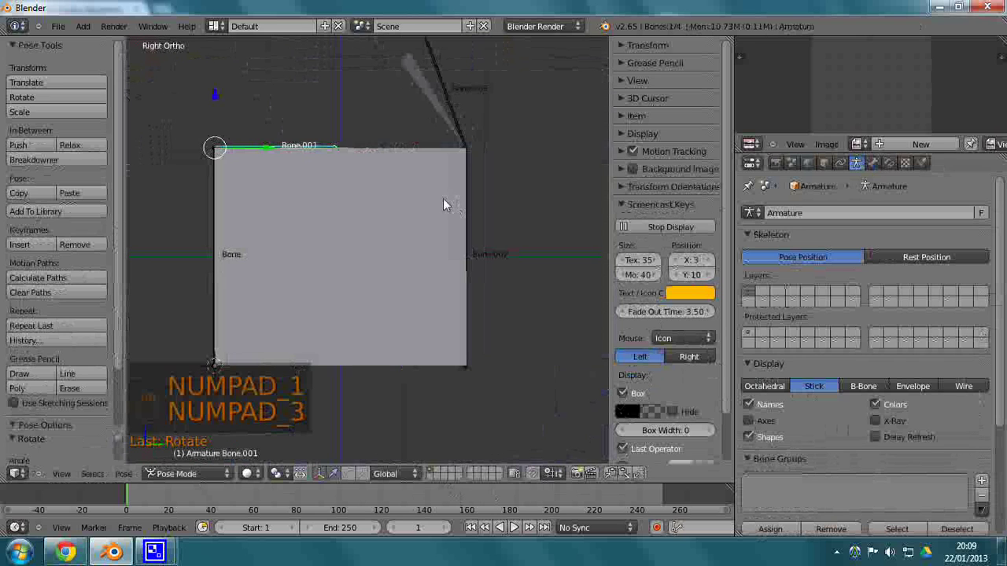
{"action": "key", "text": "r"}
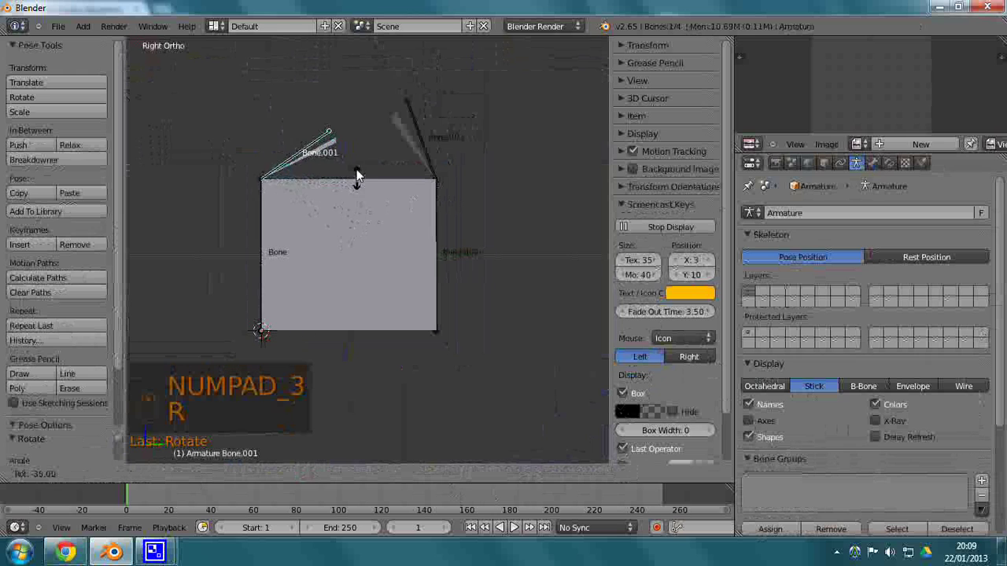
{"action": "left_click_drag", "start_coordinate": [316, 228], "coordinate": [270, 260]}
{"action": "left_click_drag", "start_coordinate": [269, 260], "coordinate": [232, 462]}
{"action": "left_click_drag", "start_coordinate": [232, 461], "coordinate": [192, 483]}
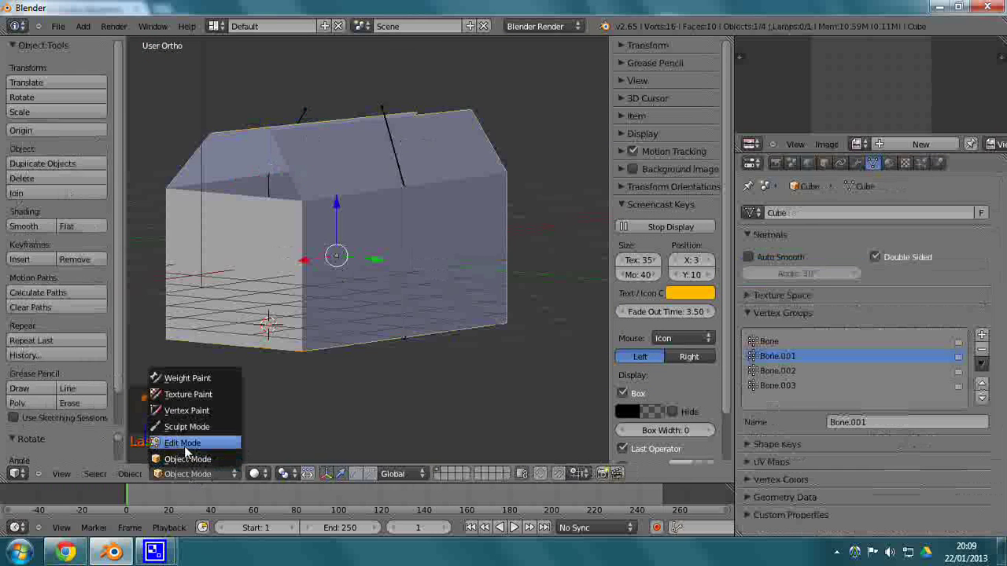
In Edit Mode wireframe, box-select a side's faces and assign them to the Bone.002 group.
{"action": "left_click_drag", "start_coordinate": [794, 373], "coordinate": [403, 269]}
{"action": "key", "text": "a"}
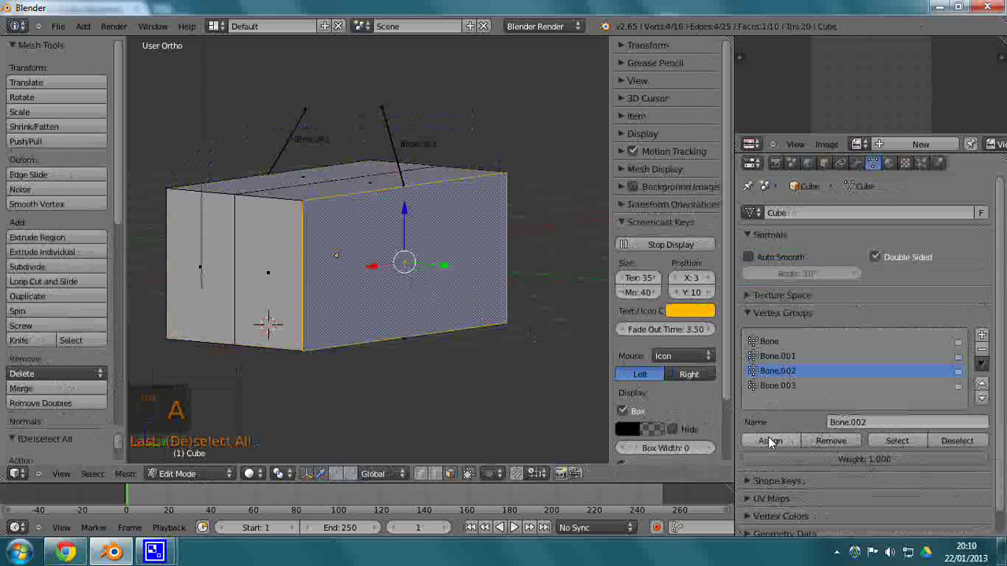
{"action": "left_click_drag", "start_coordinate": [772, 446], "coordinate": [426, 299]}
{"action": "key", "text": "z"}
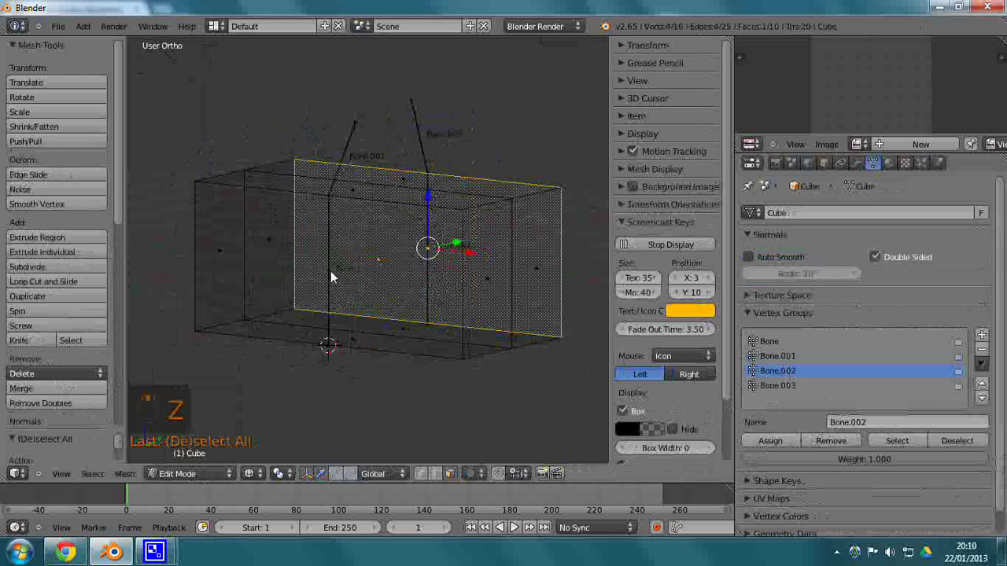
{"action": "left_click_drag", "start_coordinate": [332, 284], "coordinate": [787, 348]}
{"action": "left_click_drag", "start_coordinate": [787, 348], "coordinate": [902, 446]}
{"action": "left_click_drag", "start_coordinate": [787, 348], "coordinate": [597, 330]}
{"action": "left_click_drag", "start_coordinate": [597, 330], "coordinate": [357, 294]}
{"action": "key", "text": "a"}
Select the remaining side faces and assign them to the Bone vertex group.
{"action": "left_click_drag", "start_coordinate": [356, 294], "coordinate": [329, 277]}
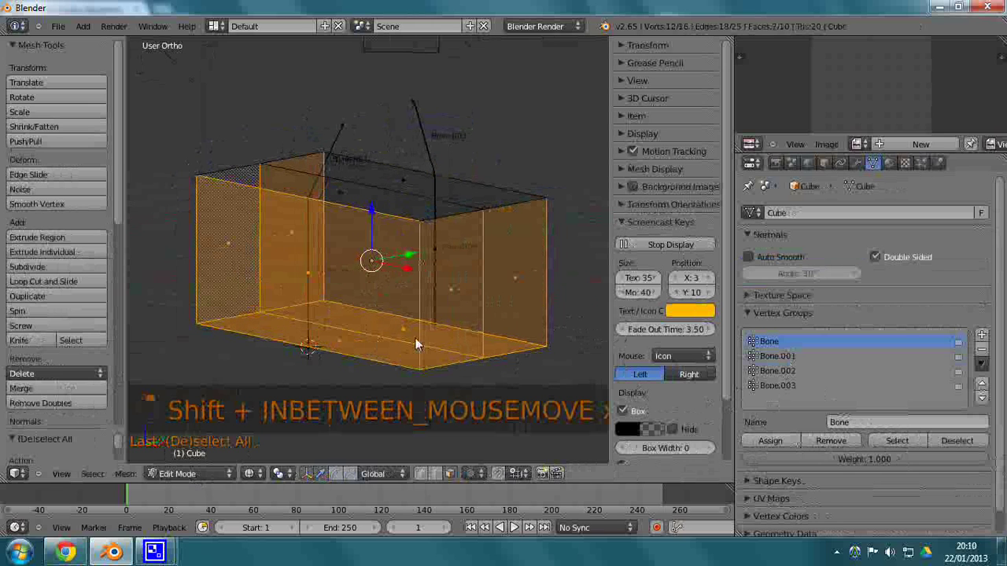
{"action": "left_click_drag", "start_coordinate": [780, 445], "coordinate": [410, 286]}
{"action": "middle_click", "coordinate": [454, 355]}
{"action": "left_click_drag", "start_coordinate": [509, 370], "coordinate": [845, 407]}
{"action": "left_click_drag", "start_coordinate": [790, 446], "coordinate": [506, 414]}
{"action": "left_click_drag", "start_coordinate": [506, 414], "coordinate": [450, 325]}
{"action": "key", "text": "a"}
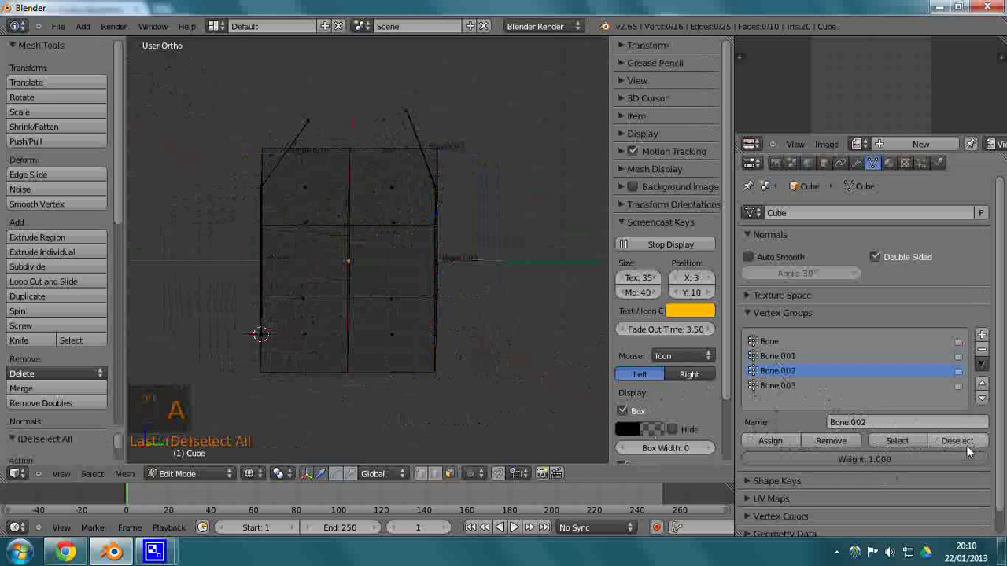
Check the Bone.002 group's faces, deselect them and return to Object Mode.
{"action": "left_click_drag", "start_coordinate": [783, 394], "coordinate": [909, 444]}
{"action": "left_click_drag", "start_coordinate": [524, 410], "coordinate": [517, 424]}
{"action": "left_click_drag", "start_coordinate": [530, 413], "coordinate": [190, 484]}
{"action": "left_click", "coordinate": [190, 483]}
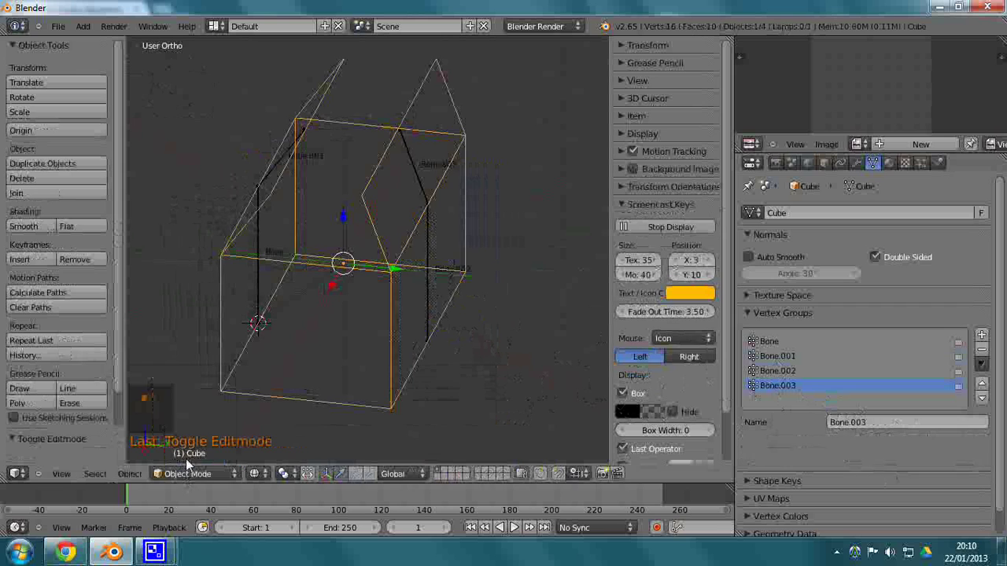
Select the armature, enter Pose Mode and rotate Bone.003 to fold its flap.
{"action": "left_click_drag", "start_coordinate": [403, 271], "coordinate": [415, 193]}
{"action": "key", "text": "KP_1"}
{"action": "key", "text": "z"}
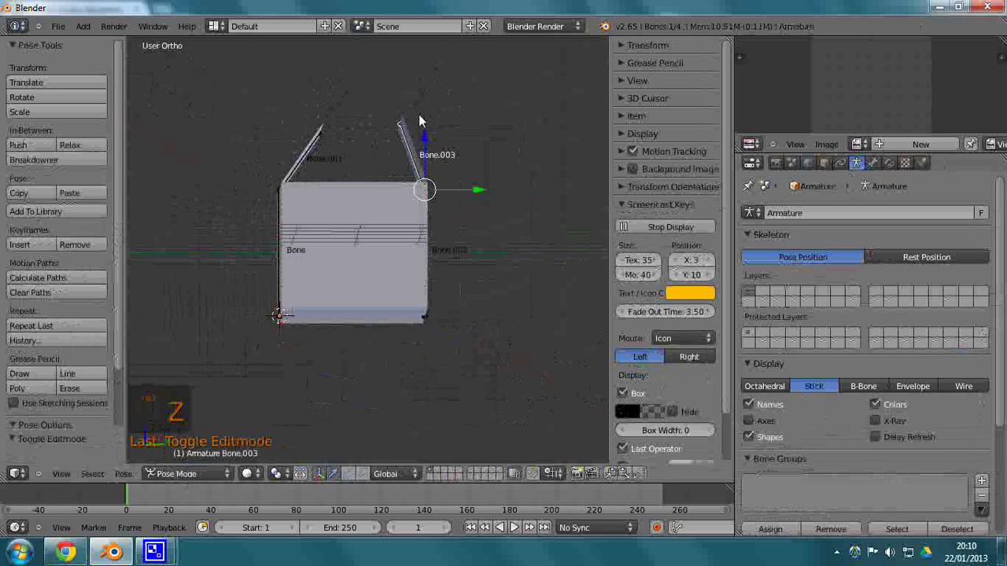
{"action": "key", "text": "r"}
{"action": "left_click_drag", "start_coordinate": [412, 148], "coordinate": [376, 214]}
{"action": "middle_click", "coordinate": [373, 226]}
From Right view, select Bone.001 and start rotating it to swing its flap.
{"action": "middle_click", "coordinate": [367, 227]}
{"action": "key", "text": "KP_3"}
{"action": "left_click", "coordinate": [376, 222]}
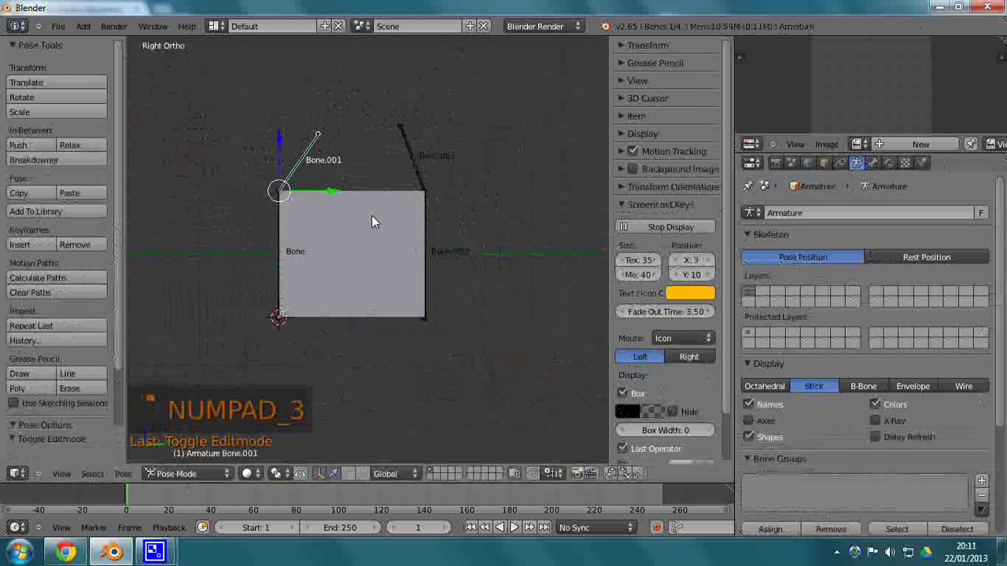
{"action": "key", "text": "r"}
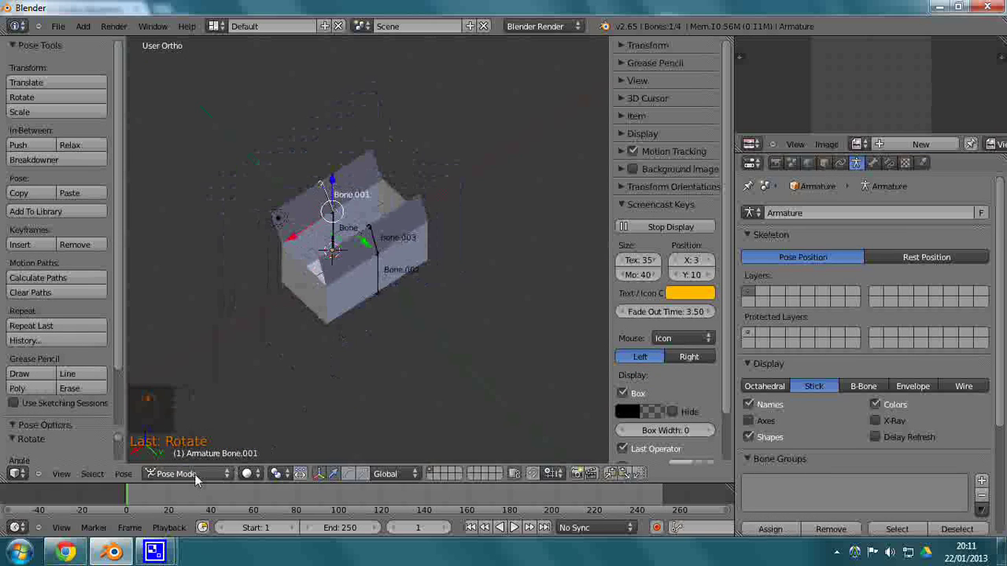